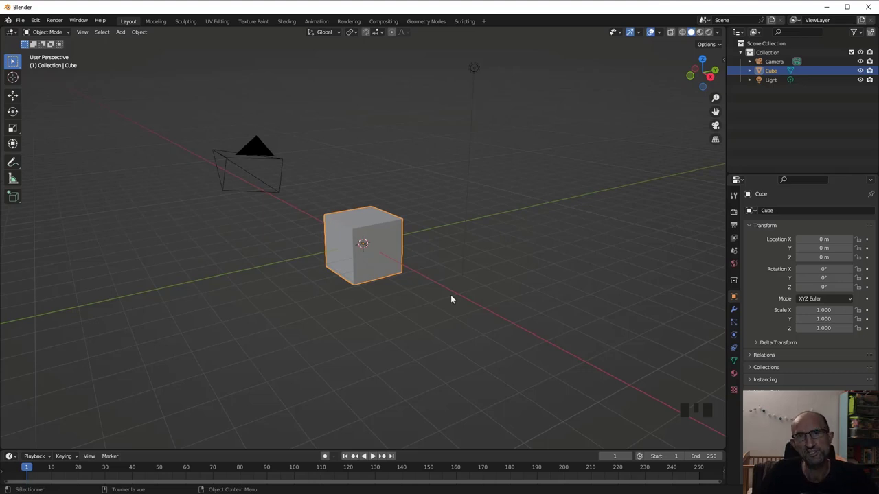
# Subdivide the cube with 5 cuts and smoothness 1 into a sphere, viewed from the front.
pyautogui.scroll(3)
pyautogui.scroll(3)
pyautogui.scroll(-3)
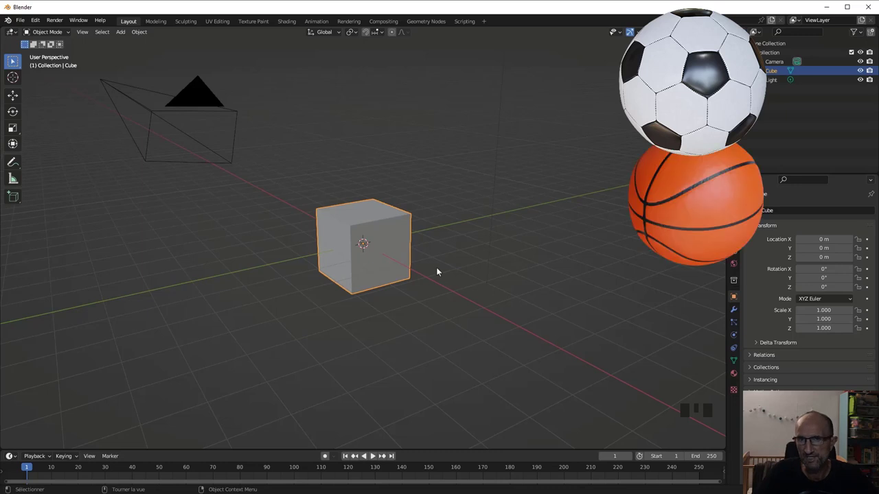
pyautogui.scroll(3)
pyautogui.scroll(-3)
pyautogui.scroll(-3)
pyautogui.moveTo(377, 248); pyautogui.dragTo(364, 226)
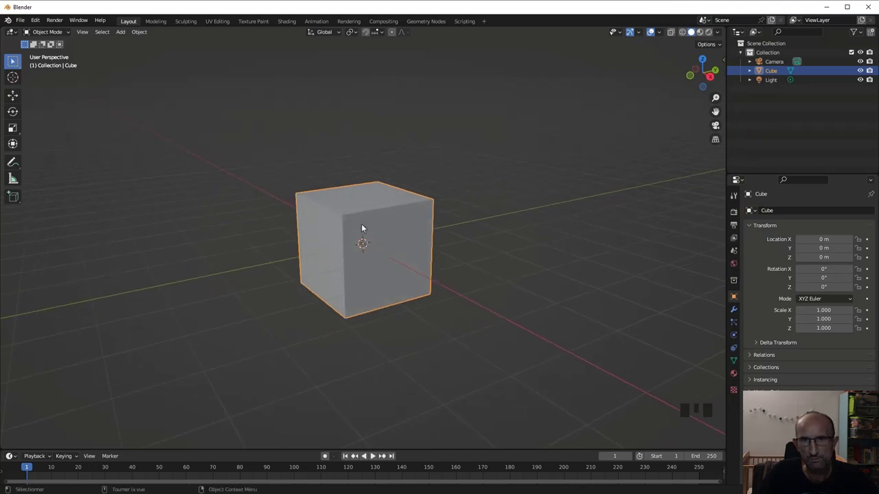
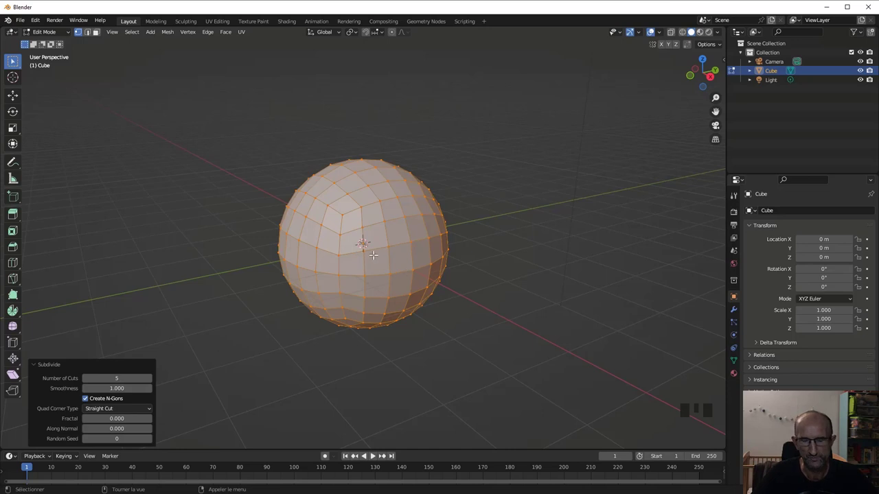
pyautogui.press('KP_1')
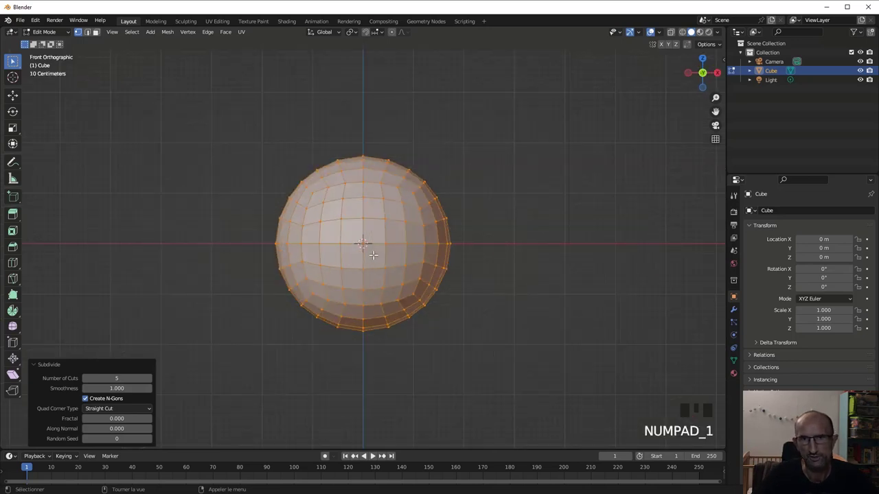
pyautogui.press('1')
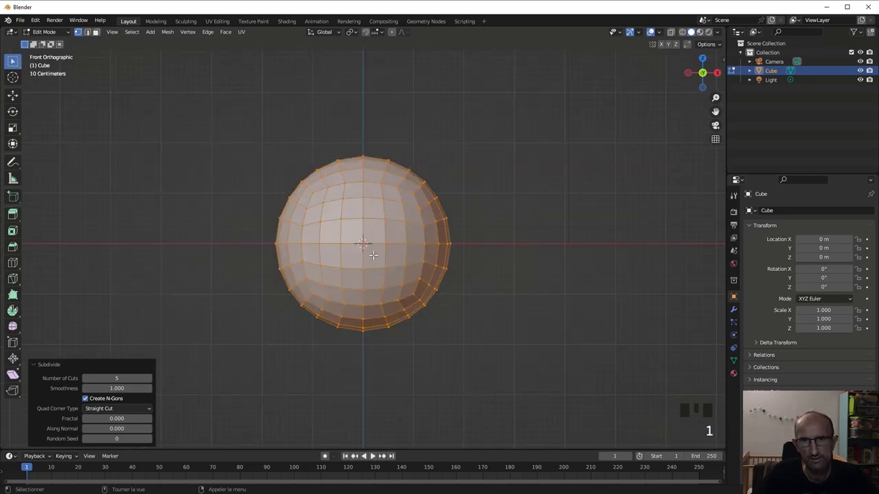
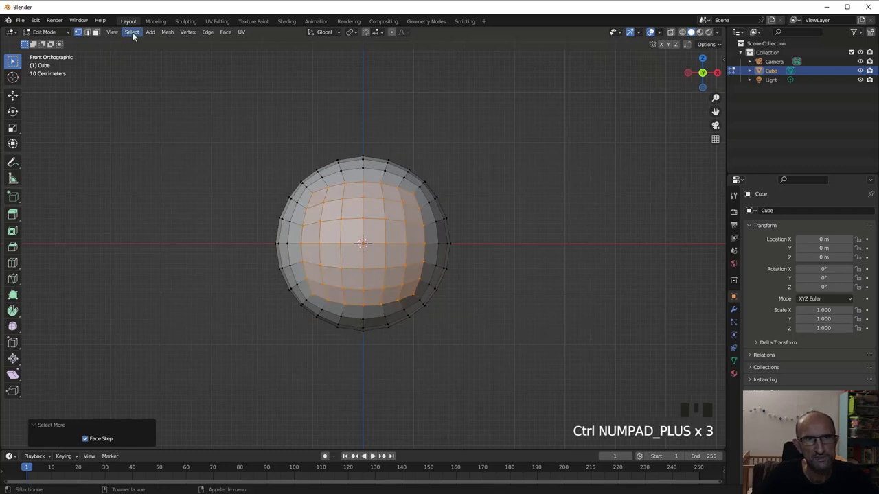
# Select the front patch of faces and invert the selection to the outer ring.
pyautogui.moveTo(136, 34); pyautogui.dragTo(230, 169)
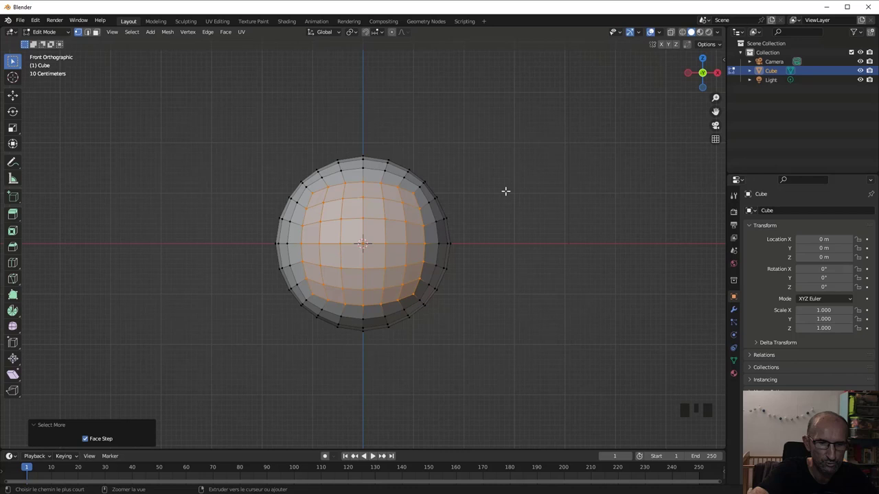
pyautogui.press('ctrl+i')
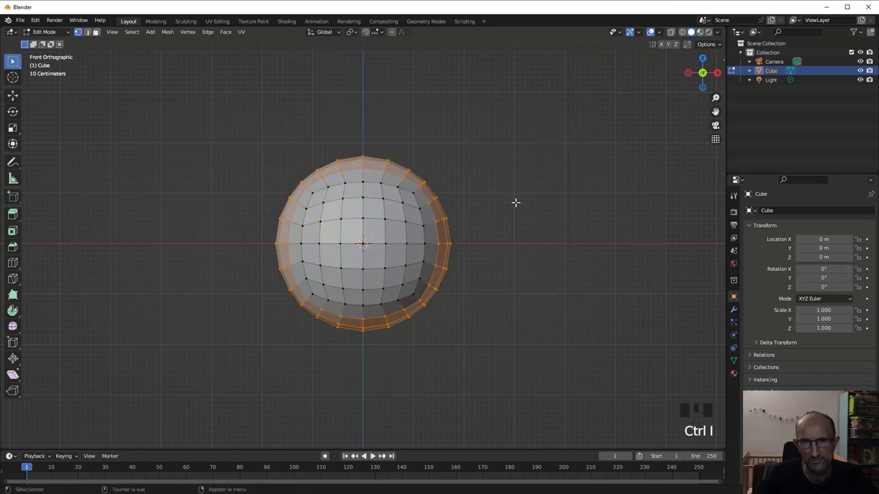
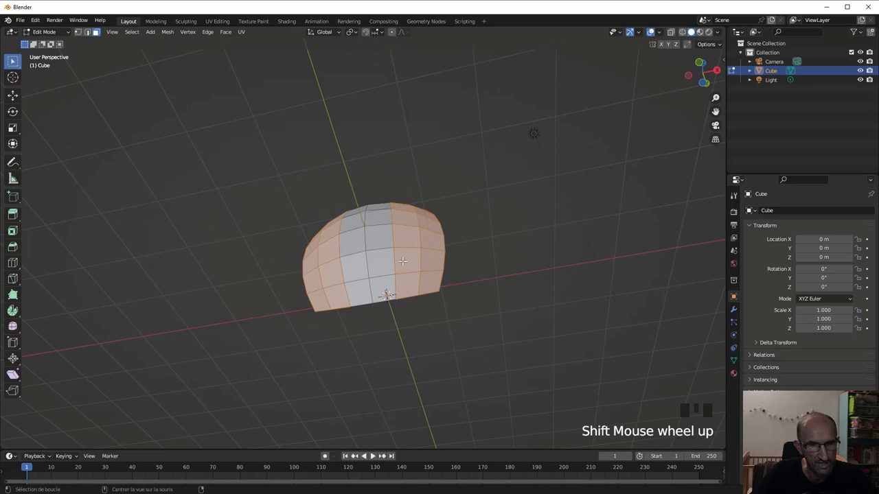
# Extrude the curved patch's faces along their normals into a solid panel.
pyautogui.press('alt+e')
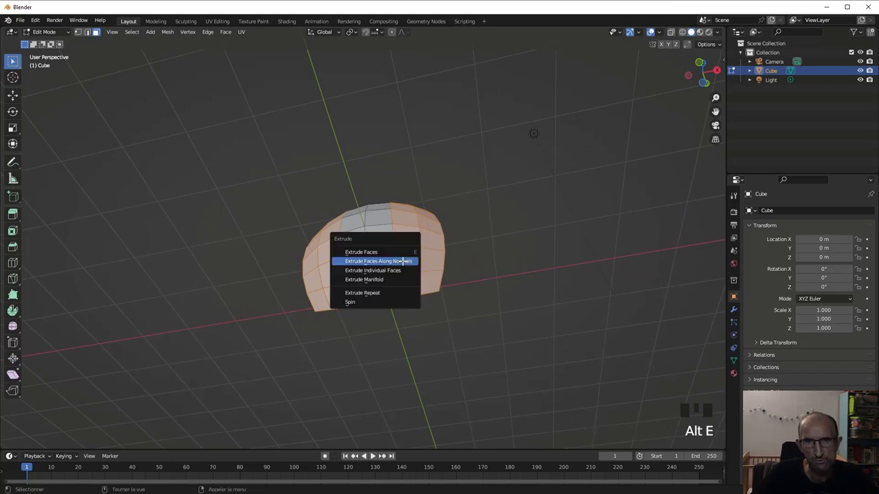
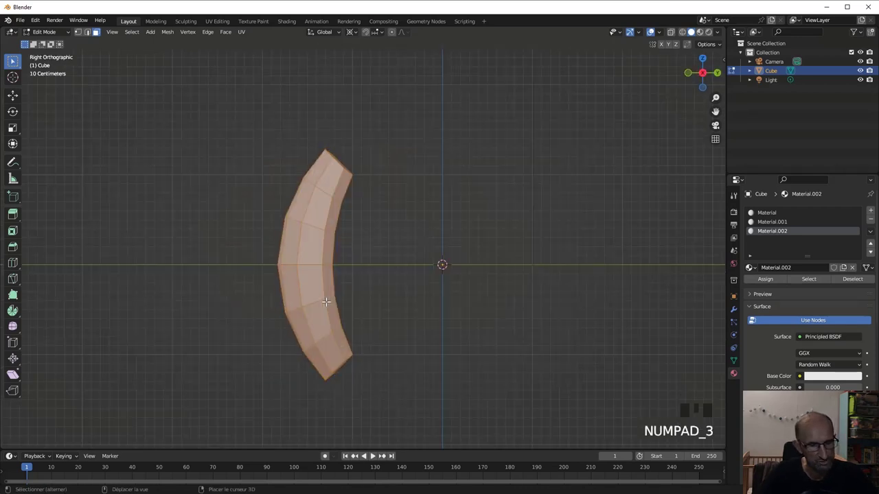
# Duplicate the panel three times, rotating each copy 90 degrees around X into a four-panel ring.
pyautogui.press('shift+d')
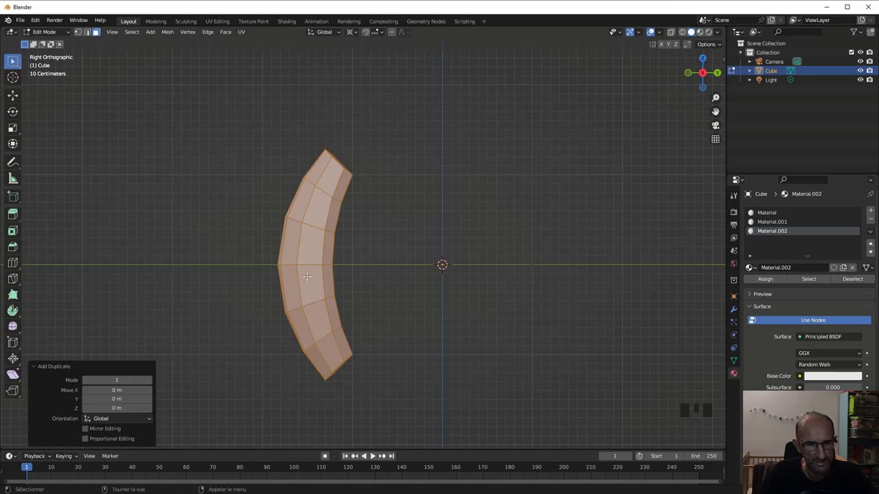
pyautogui.press('r')
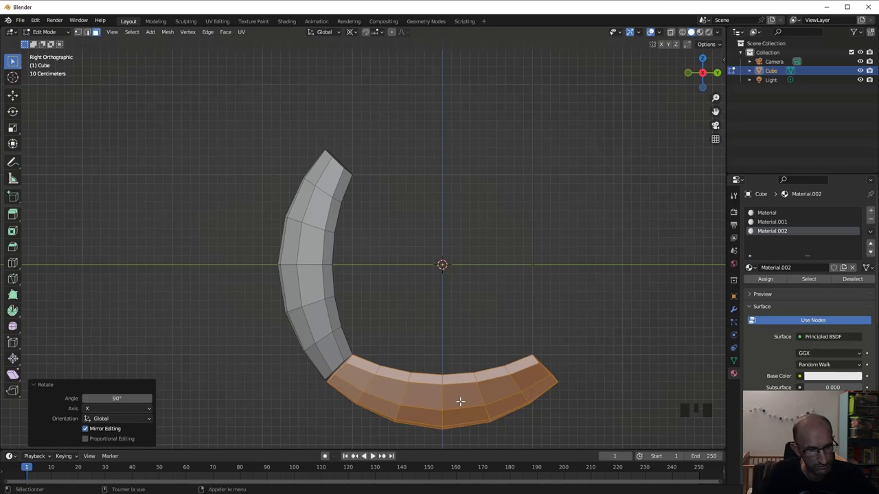
pyautogui.press('shift+d')
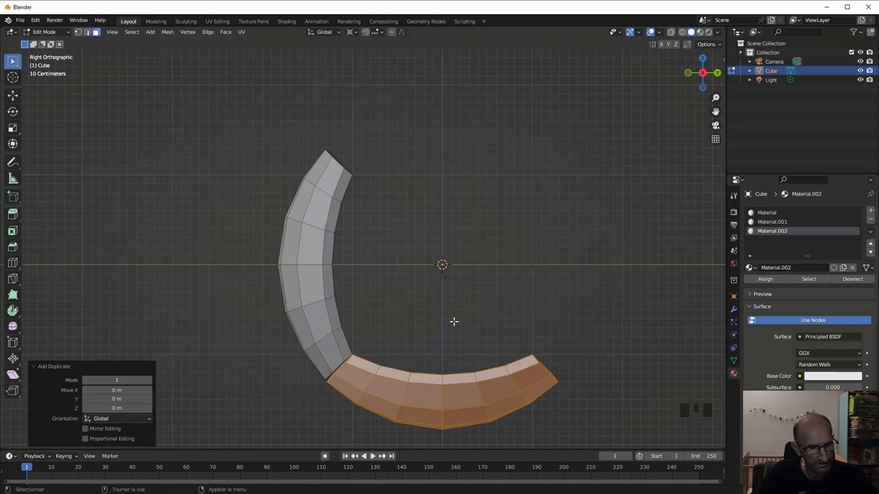
pyautogui.press('r')
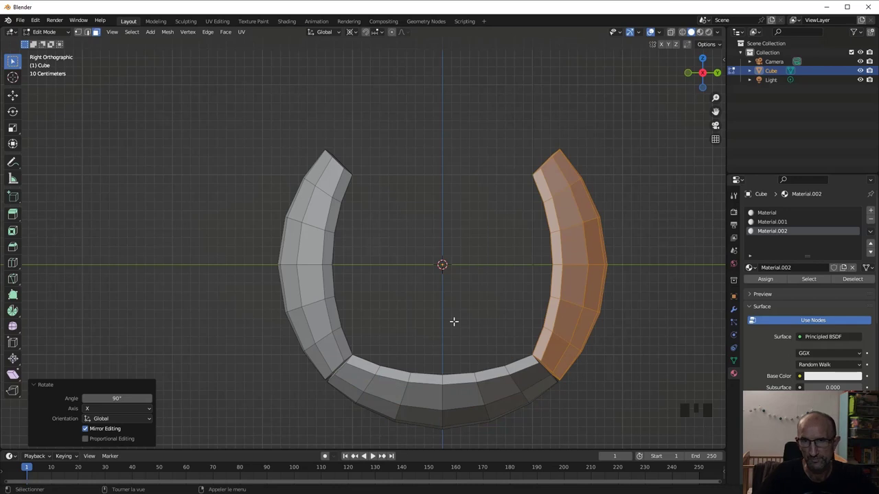
pyautogui.press('shift+d')
pyautogui.press('r')
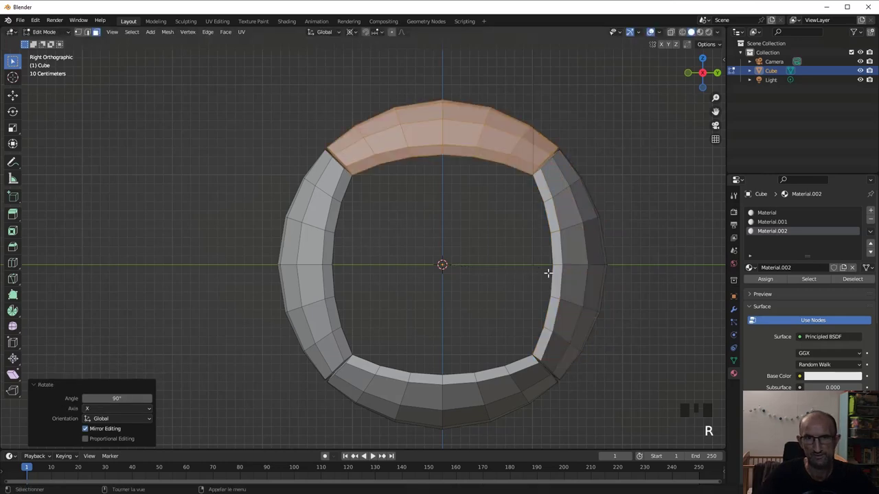
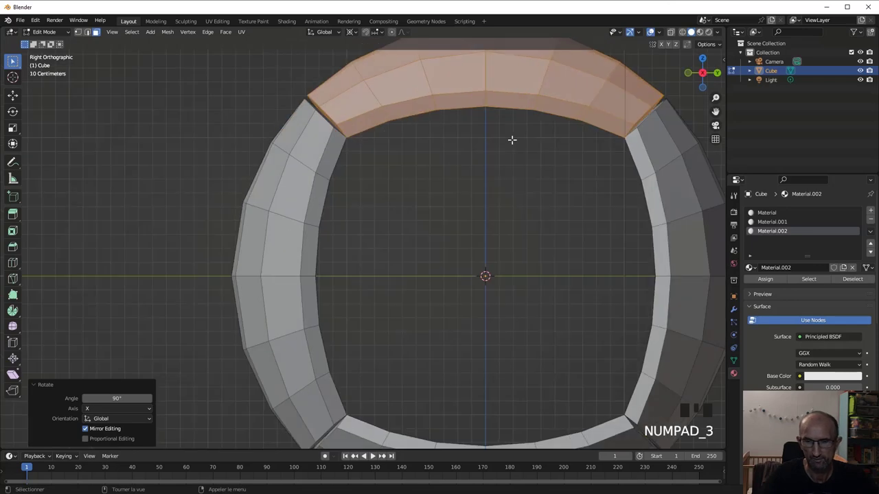
# From front view, duplicate the panel strip and rotate the copies around Y to the opposite side.
pyautogui.press('KP_1')
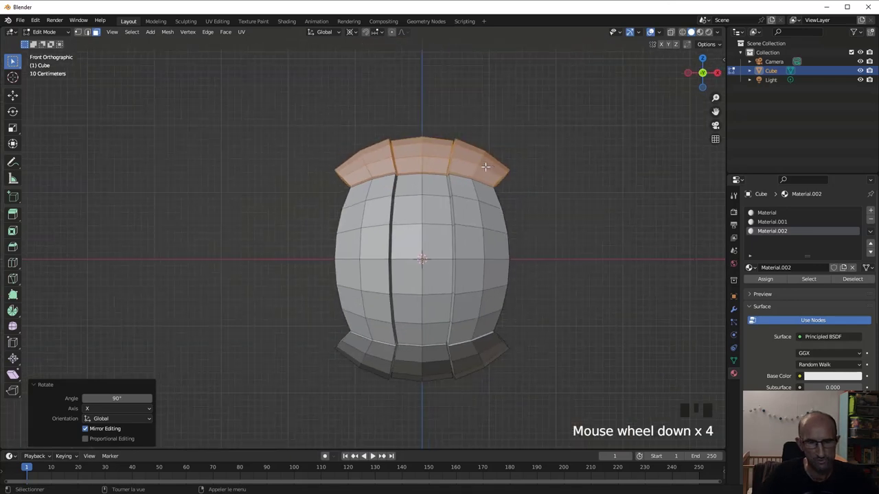
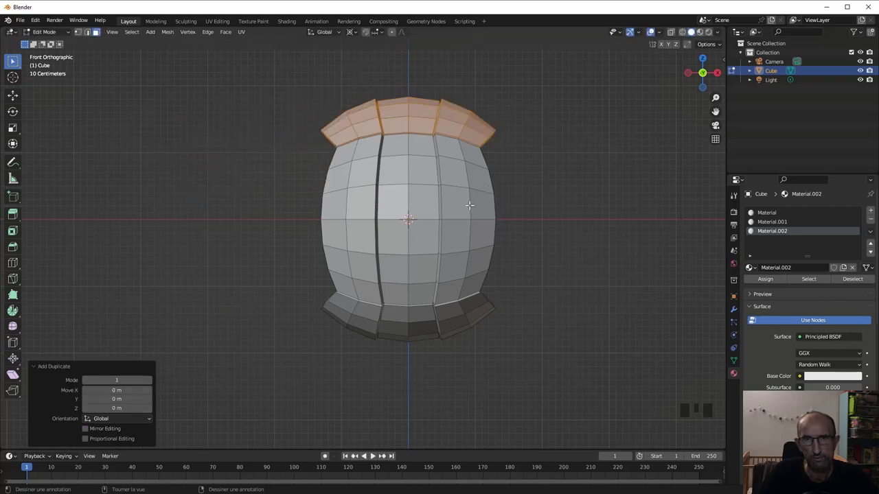
pyautogui.press('r')
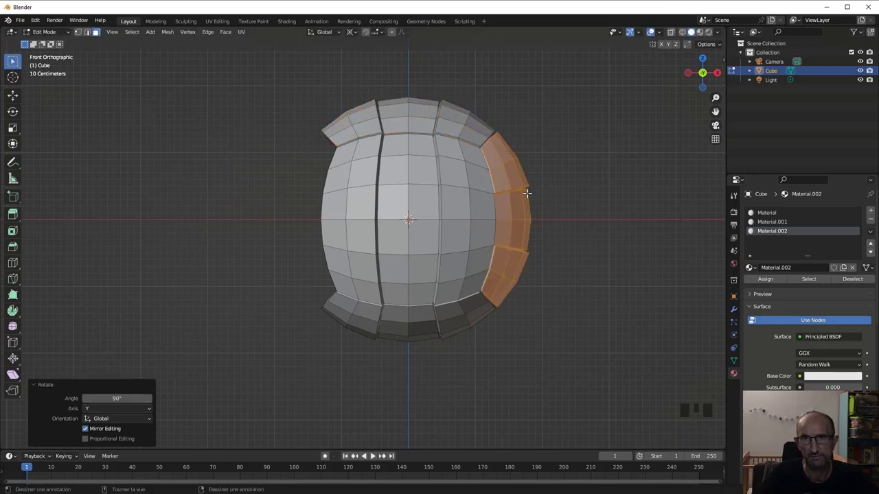
pyautogui.press('shift+d')
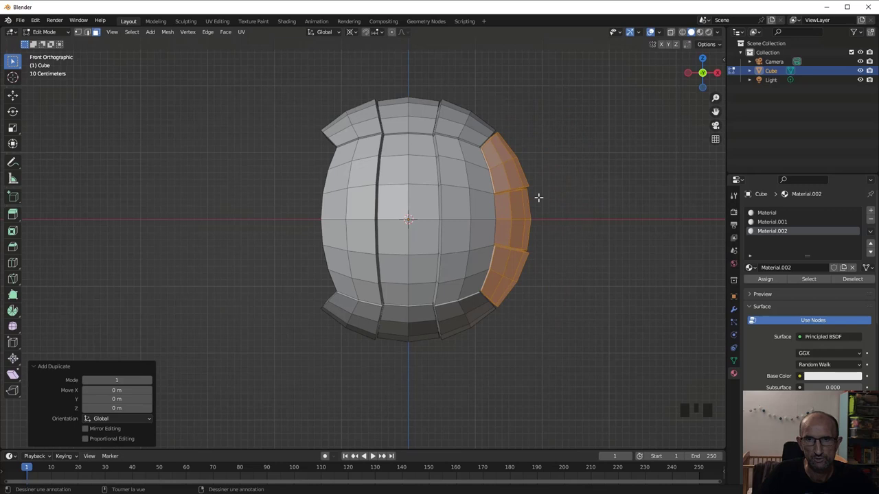
pyautogui.press('r')
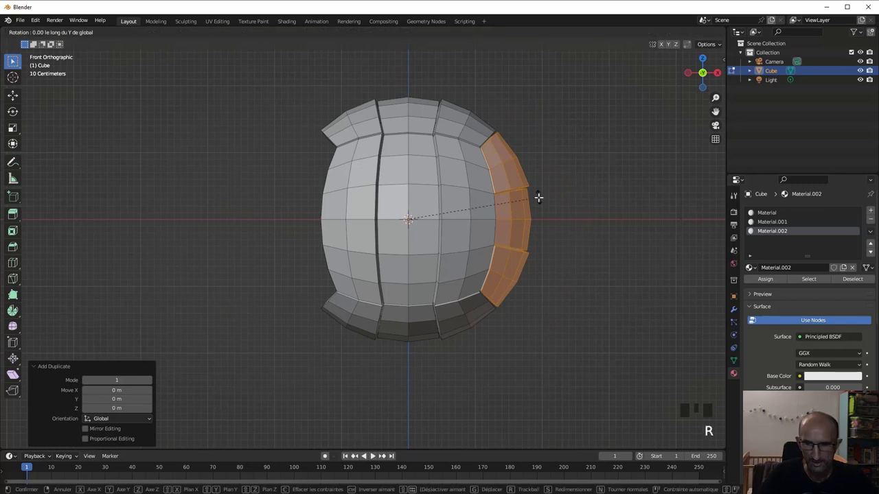
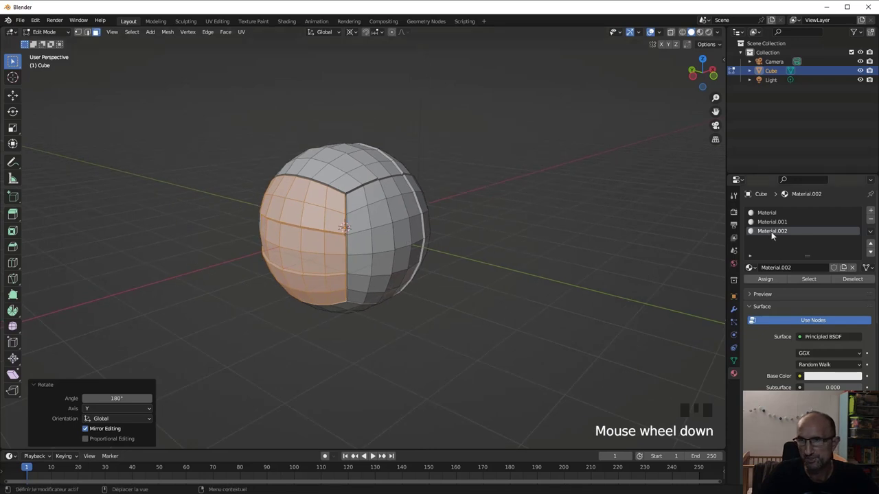
# Name the second material Couleur_Bleu with a blue base colour and return to Object Mode.
pyautogui.moveTo(776, 232); pyautogui.dragTo(773, 227)
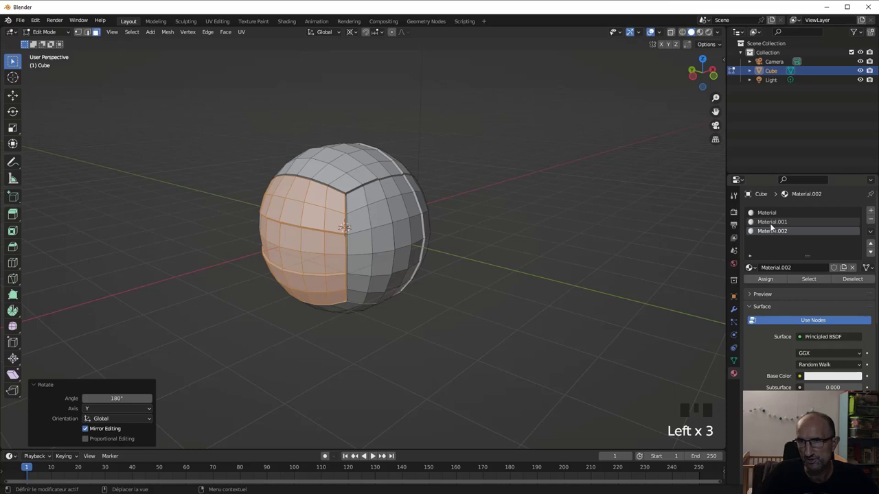
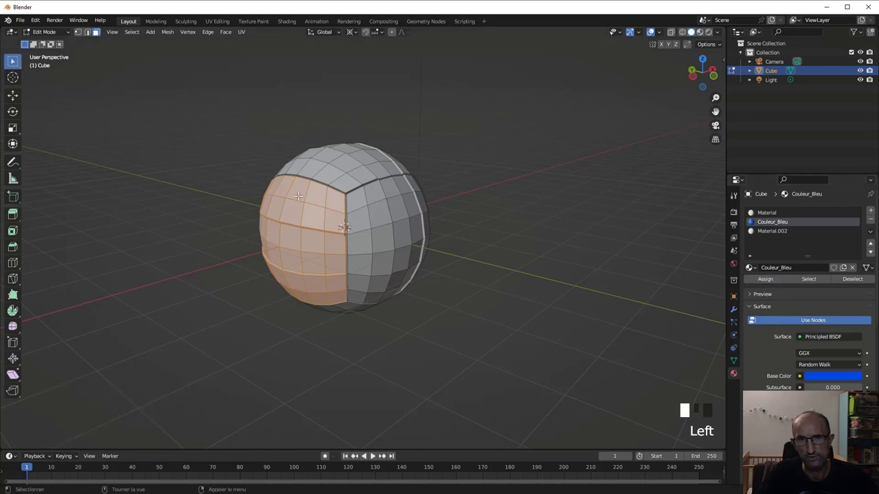
pyautogui.press('Tab')
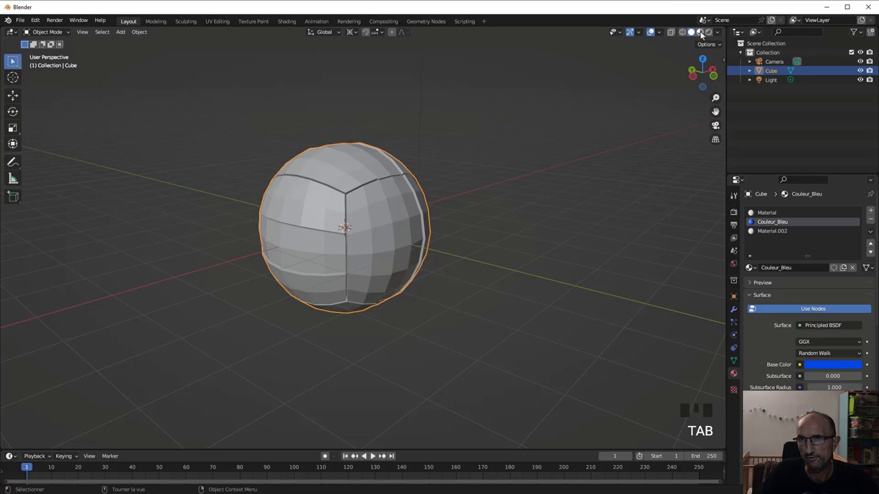
# Shade the viewport in Material Preview to see the blue and white panels on the ball.
pyautogui.click(704, 33)
pyautogui.moveTo(415, 254); pyautogui.dragTo(424, 248)
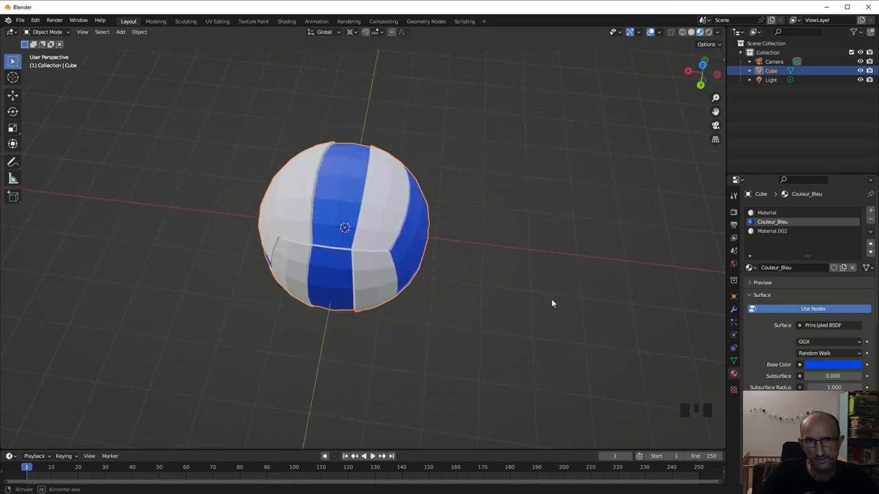
pyautogui.scroll(3)
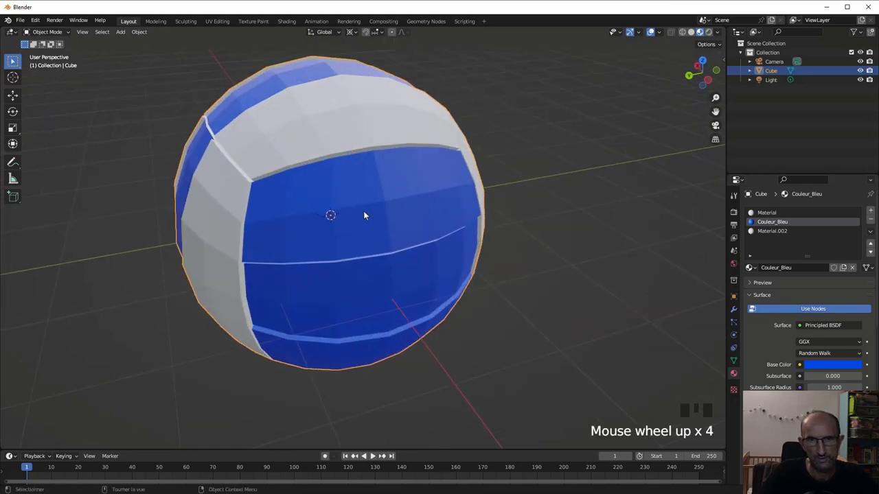
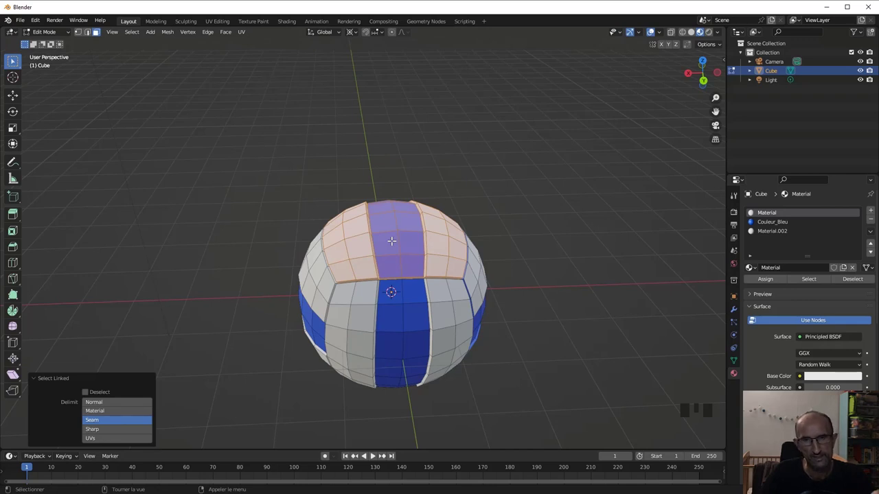
# Rotate the linked panel groups 90 degrees around Z to rearrange blue and white panels.
pyautogui.press('r')
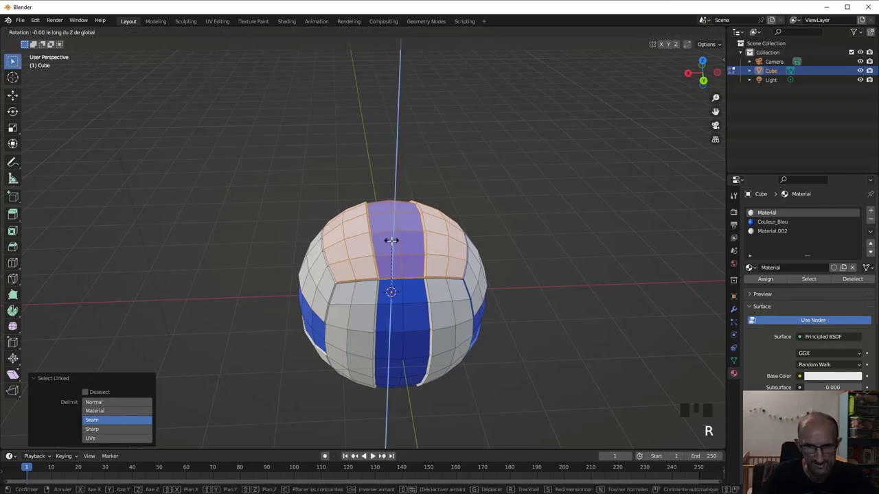
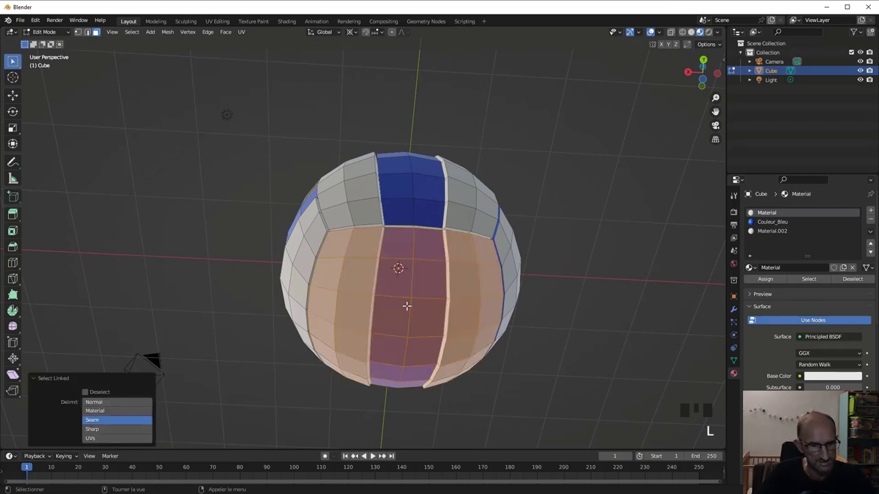
pyautogui.press('r')
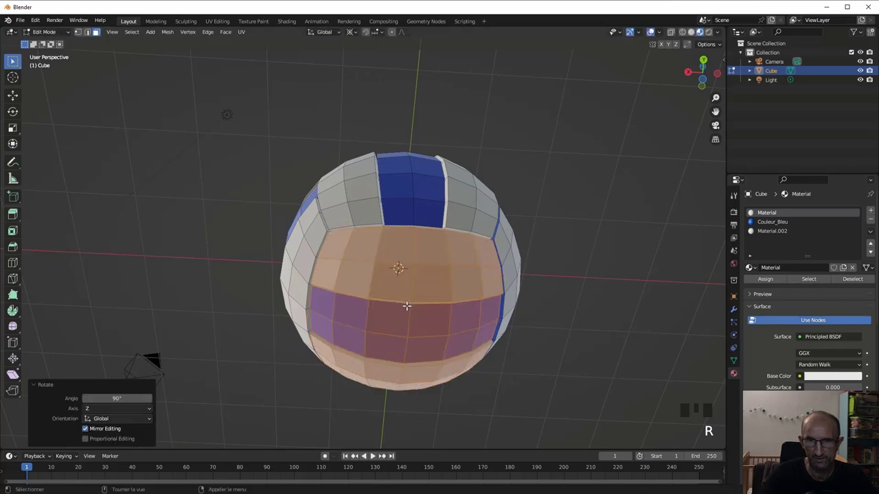
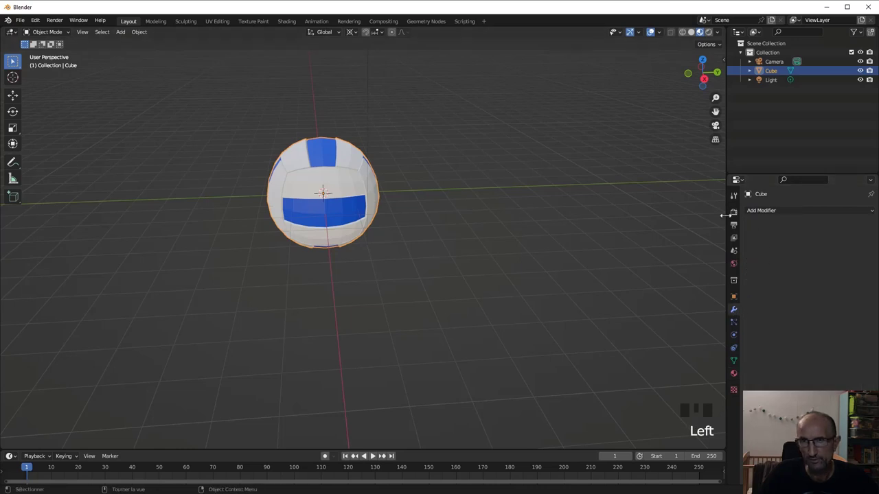
# Add a Subdivision Surface modifier to the ball and inspect the smoothed panels.
pyautogui.click(771, 212)
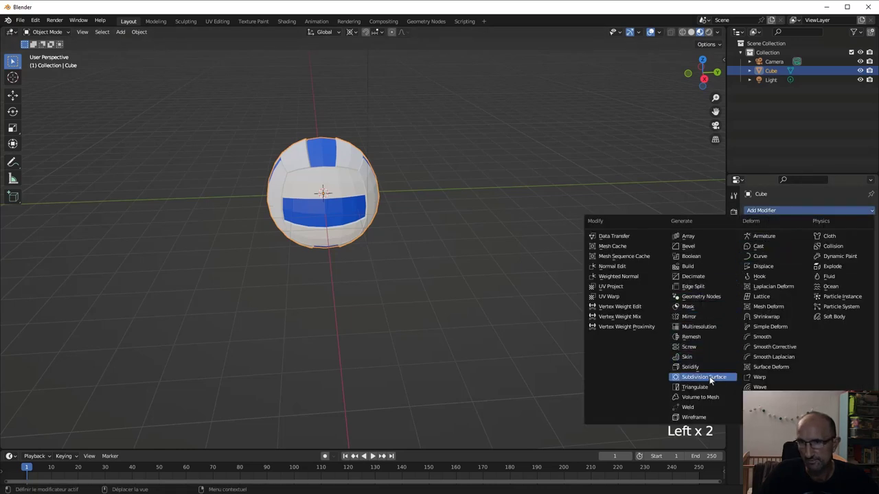
pyautogui.moveTo(712, 380); pyautogui.dragTo(862, 255)
pyautogui.moveTo(862, 253); pyautogui.dragTo(386, 183)
pyautogui.scroll(3)
pyautogui.moveTo(333, 123); pyautogui.dragTo(364, 252)
pyautogui.scroll(3)
pyautogui.moveTo(345, 226); pyautogui.dragTo(332, 212)
pyautogui.scroll(-3)
pyautogui.moveTo(417, 227); pyautogui.dragTo(789, 215)
# Add a Weld modifier and move it above Subdivision for clean rounded panels.
pyautogui.click(790, 215)
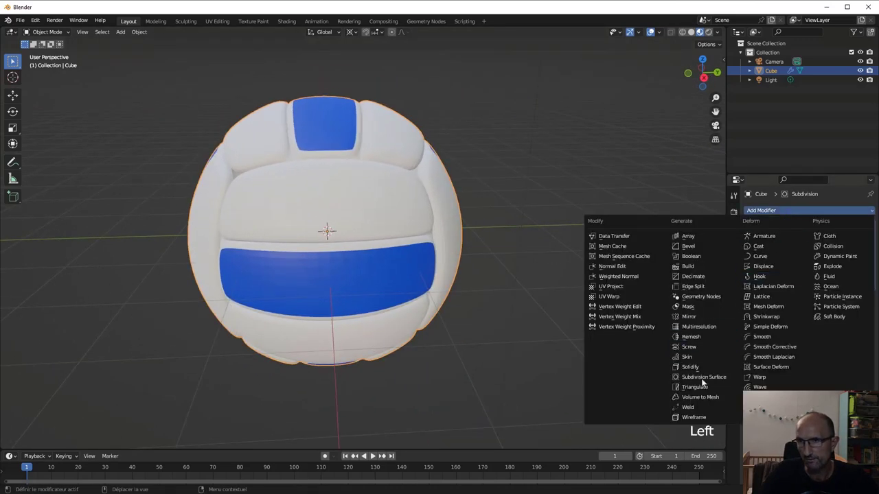
pyautogui.moveTo(701, 411); pyautogui.dragTo(874, 218)
pyautogui.moveTo(318, 142); pyautogui.dragTo(328, 165)
pyautogui.scroll(3)
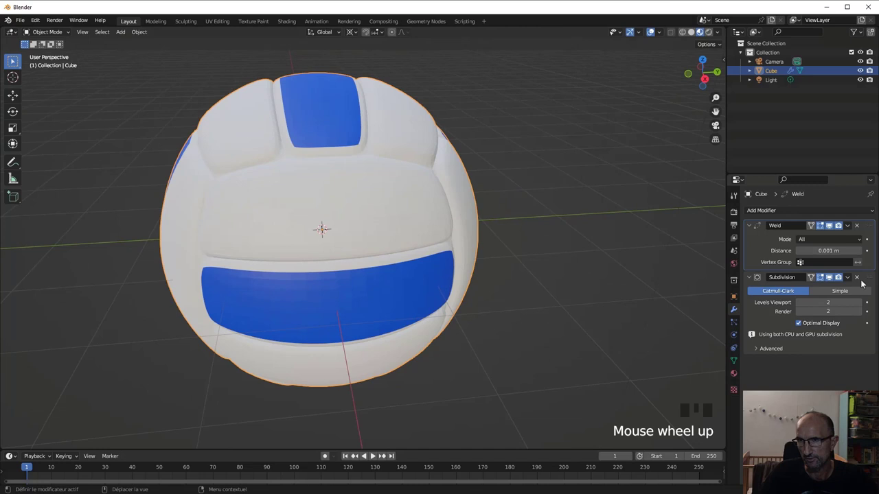
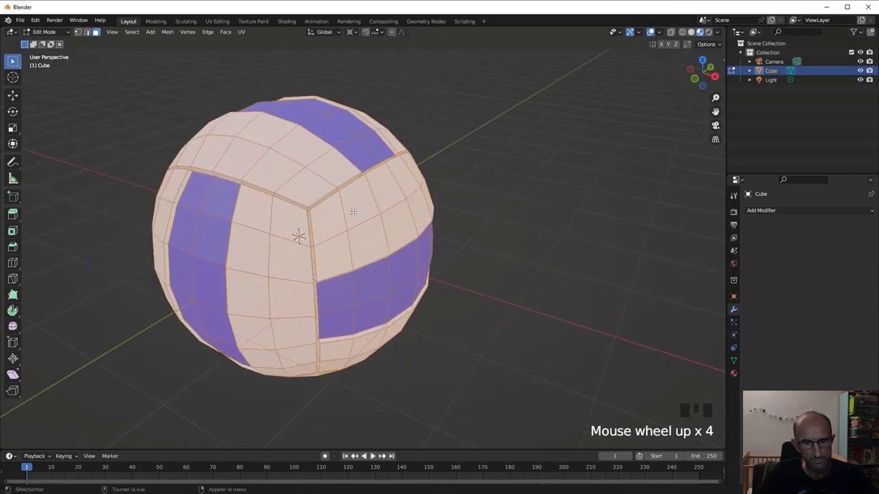
# Merge the ball's overlapping vertices By Distance.
pyautogui.press('m')
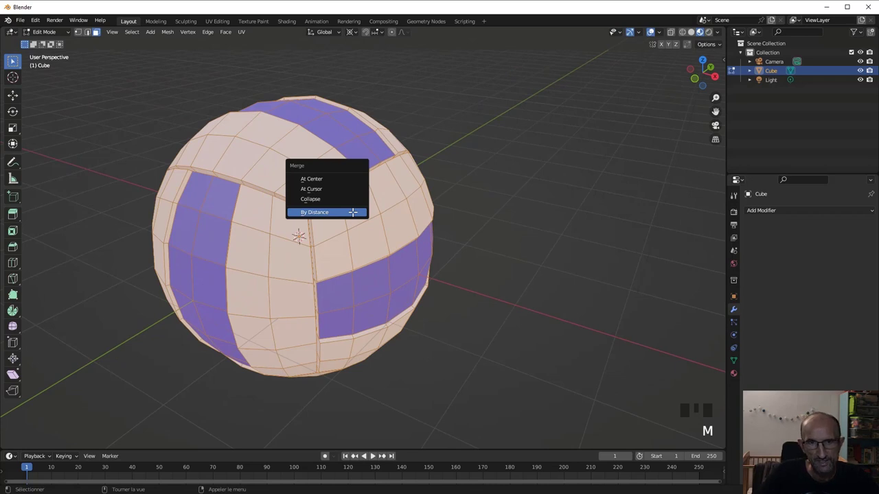
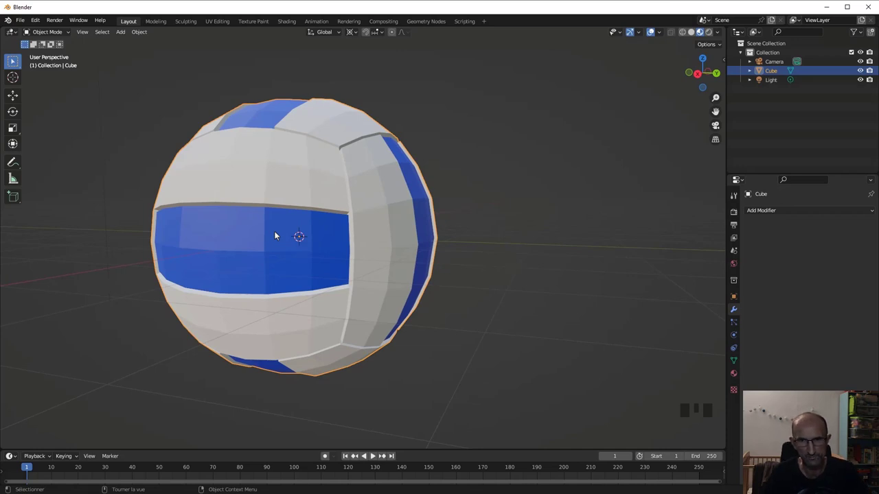
# Add a Subdivision Surface modifier to the ball and set its viewport level to 1.
pyautogui.click(798, 209)
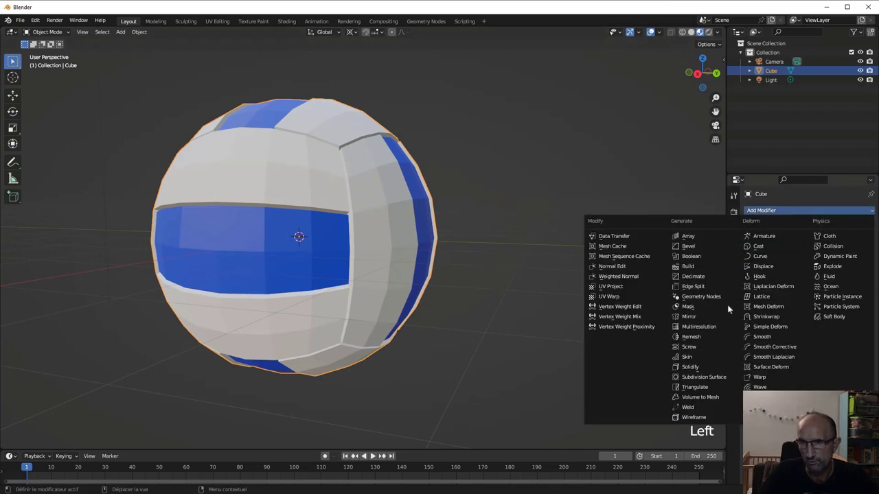
pyautogui.moveTo(713, 382); pyautogui.dragTo(341, 171)
pyautogui.moveTo(342, 171); pyautogui.dragTo(342, 228)
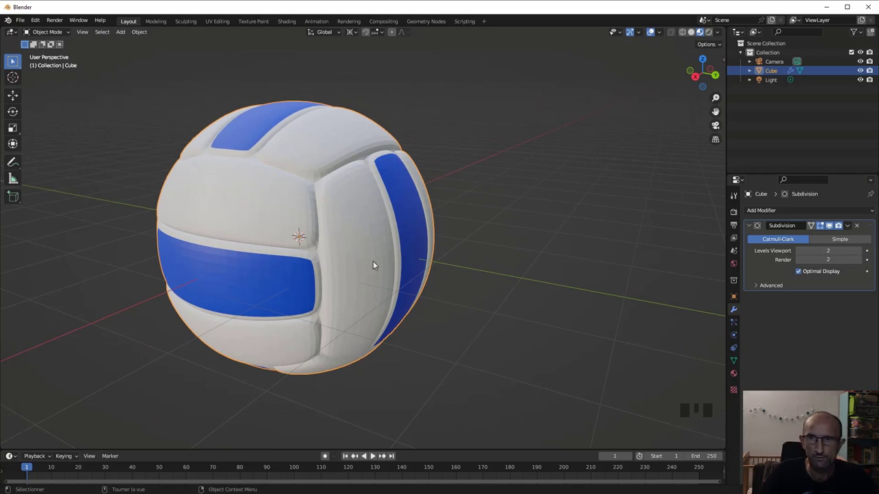
pyautogui.moveTo(348, 244); pyautogui.dragTo(344, 240)
pyautogui.press('ctrl+z')
pyautogui.press('ctrl+z')
# Select all the ball's geometry, merge duplicate vertices by distance, and return to Object Mode.
pyautogui.press('ctrl+z')
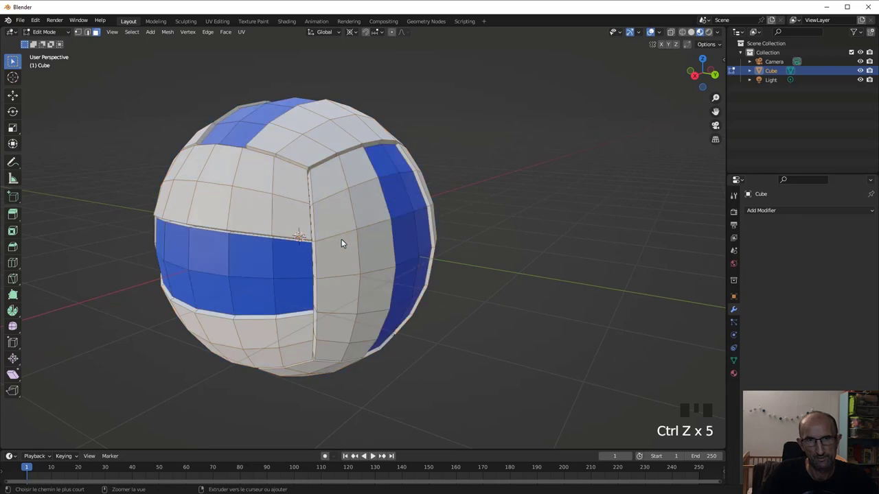
pyautogui.press('a')
pyautogui.press('m')
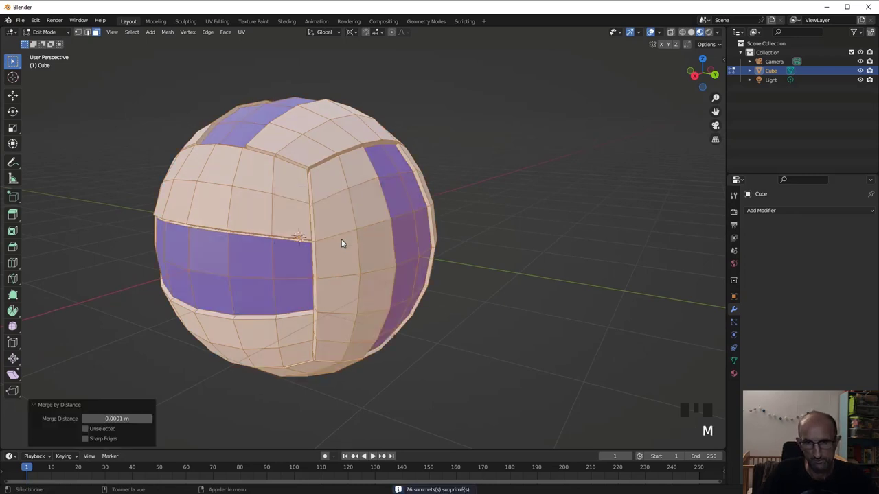
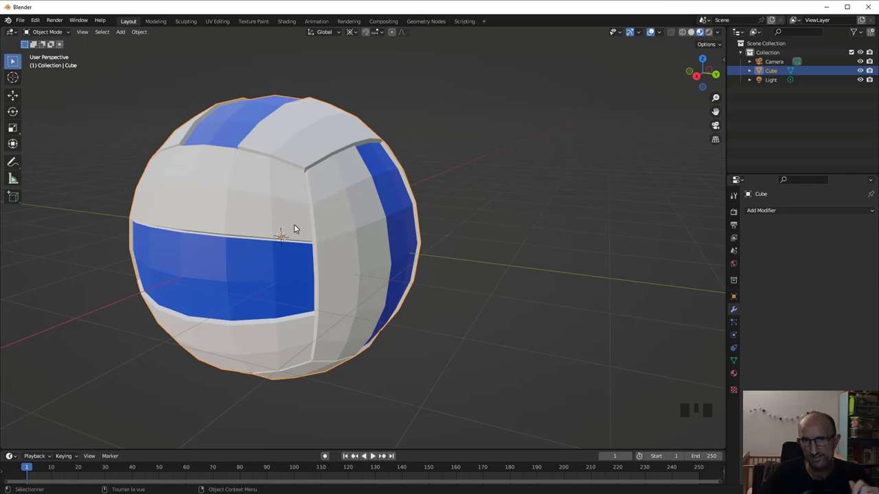
pyautogui.middleClick(309, 229)
pyautogui.scroll(-3)
pyautogui.moveTo(309, 244); pyautogui.dragTo(302, 252)
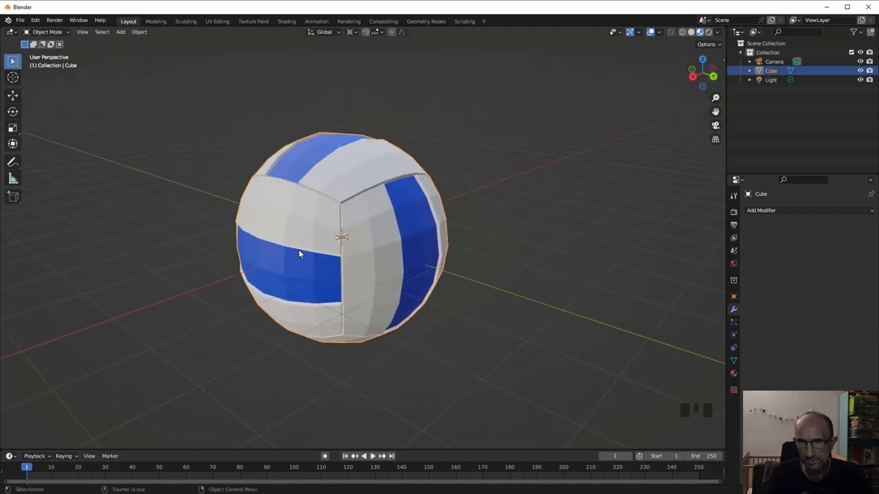
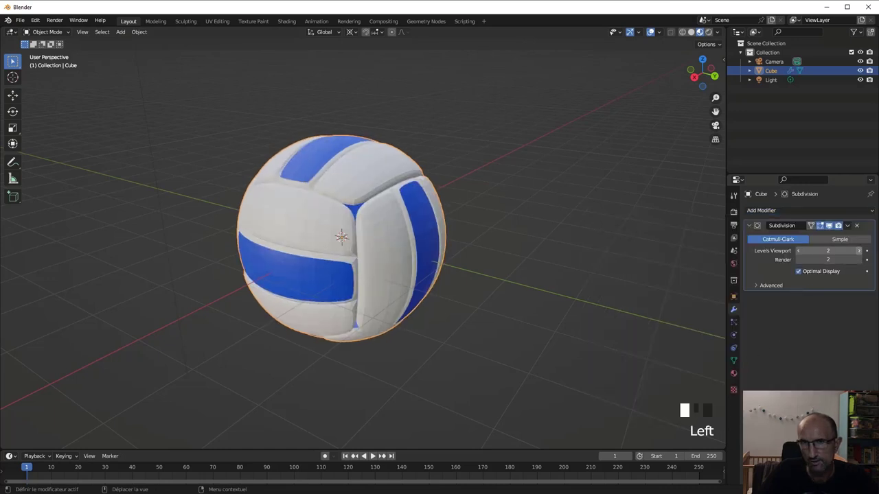
# Add a Weld modifier to the ball alongside the Subdivision modifier.
pyautogui.click(811, 211)
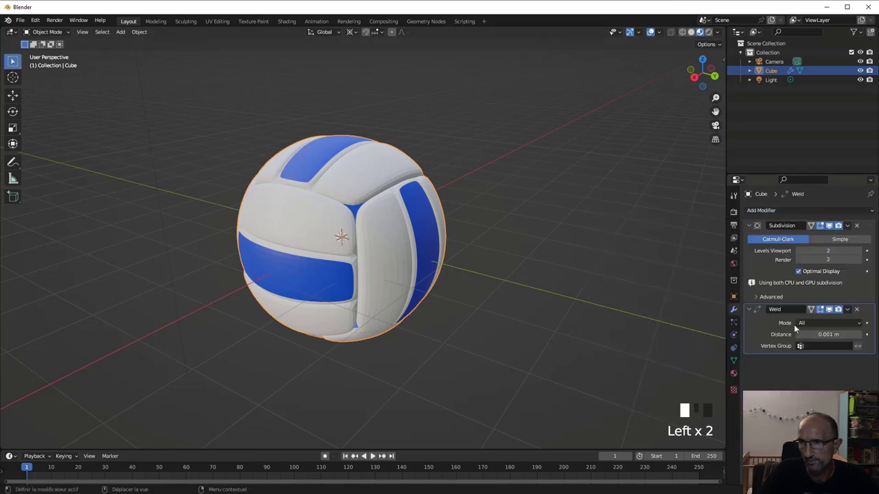
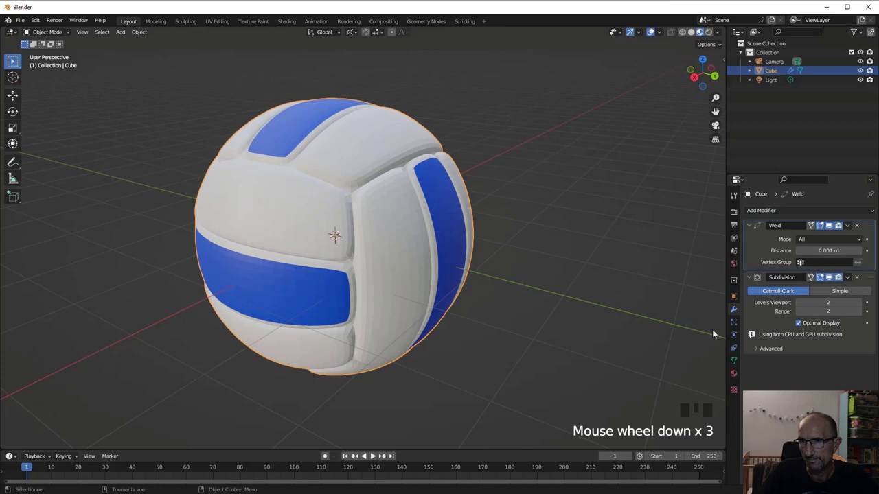
# Rename Material.002 to Jointure and set its base colour to near-black hex 111111.
pyautogui.click(734, 376)
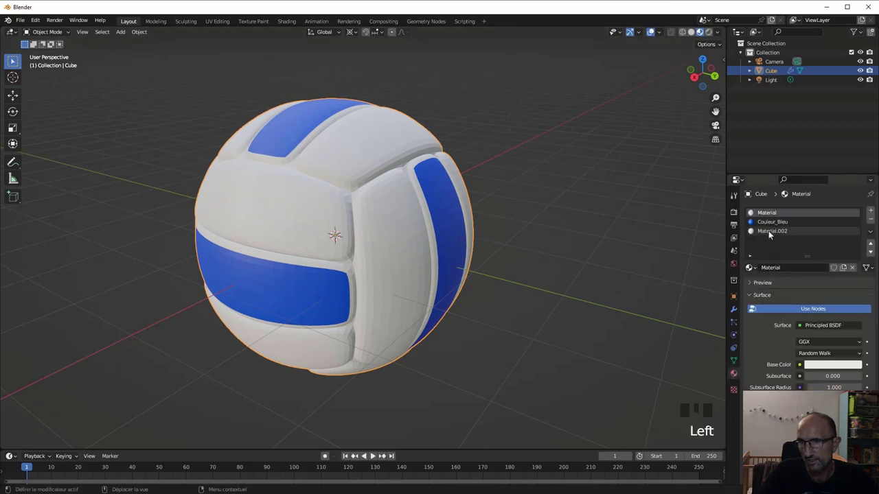
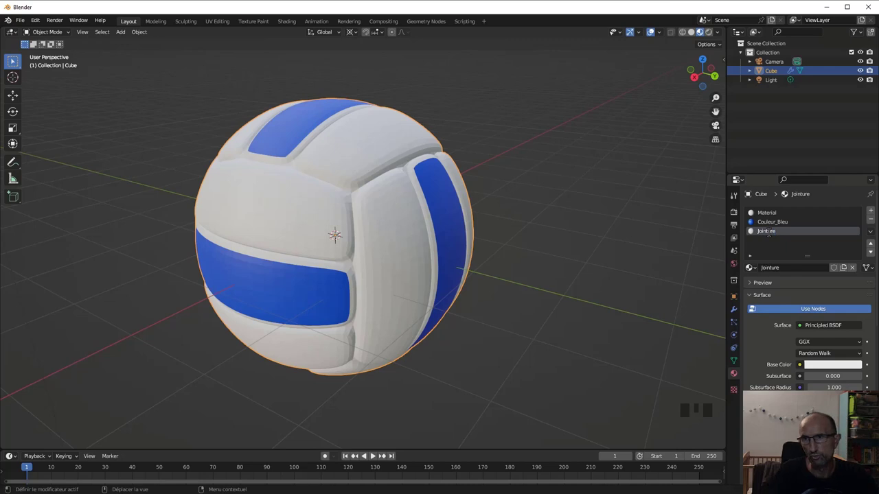
pyautogui.click(828, 367)
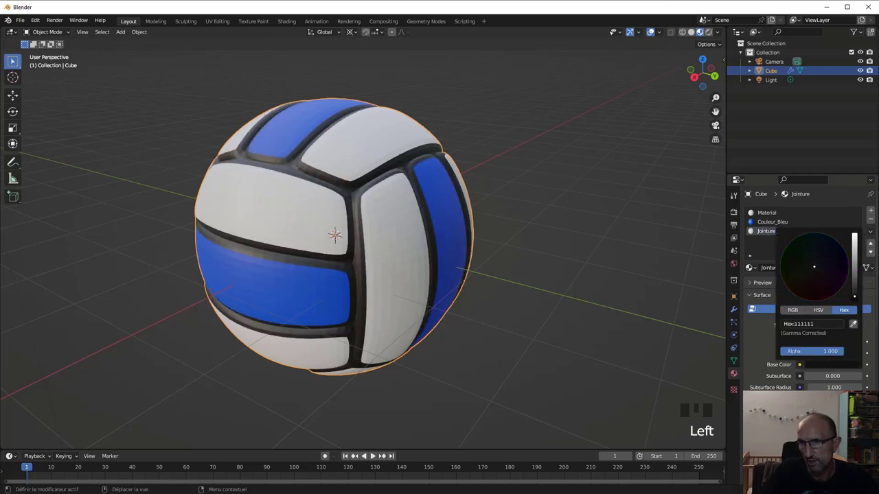
pyautogui.moveTo(423, 268); pyautogui.dragTo(333, 228)
pyautogui.scroll(3)
pyautogui.moveTo(346, 175); pyautogui.dragTo(358, 219)
# Apply Shade Auto Smooth to the ball with a 30° angle.
pyautogui.rightClick(358, 219)
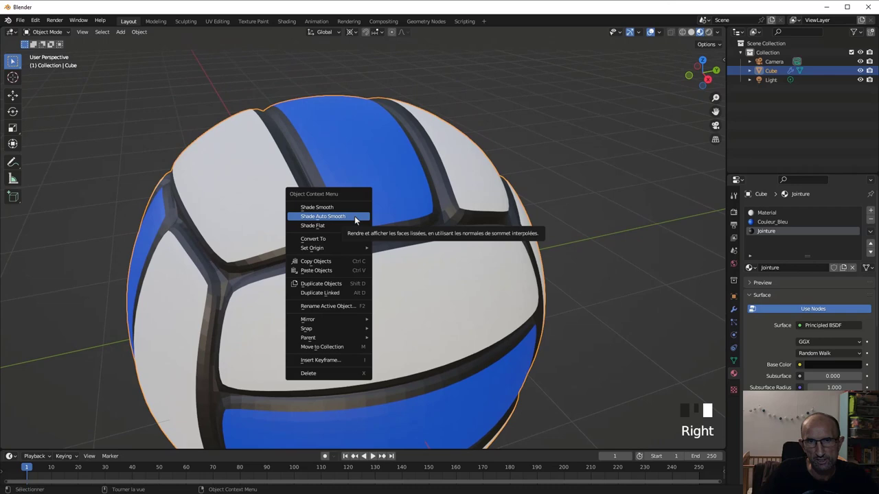
pyautogui.scroll(-3)
pyautogui.moveTo(277, 328); pyautogui.dragTo(193, 242)
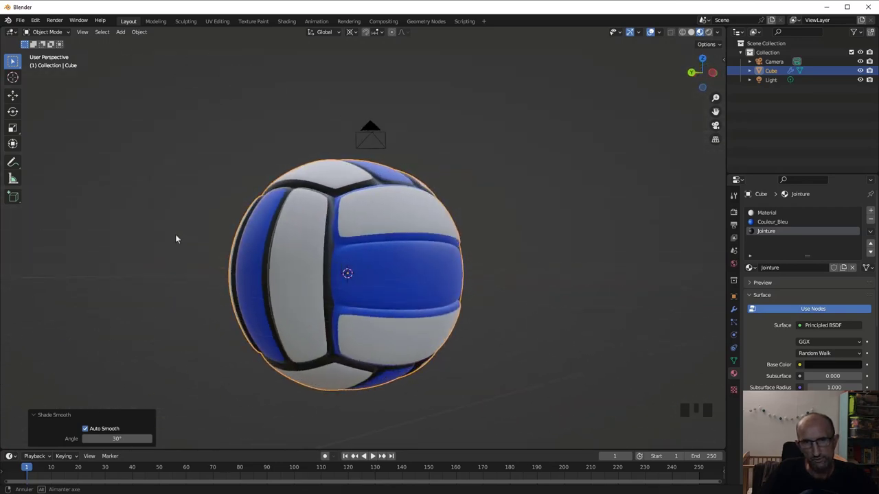
pyautogui.moveTo(365, 261); pyautogui.dragTo(435, 261)
pyautogui.scroll(3)
# Orbit around the ball to check the smooth shading and dark seams on every side.
pyautogui.moveTo(386, 265); pyautogui.dragTo(355, 268)
pyautogui.moveTo(356, 269); pyautogui.dragTo(210, 249)
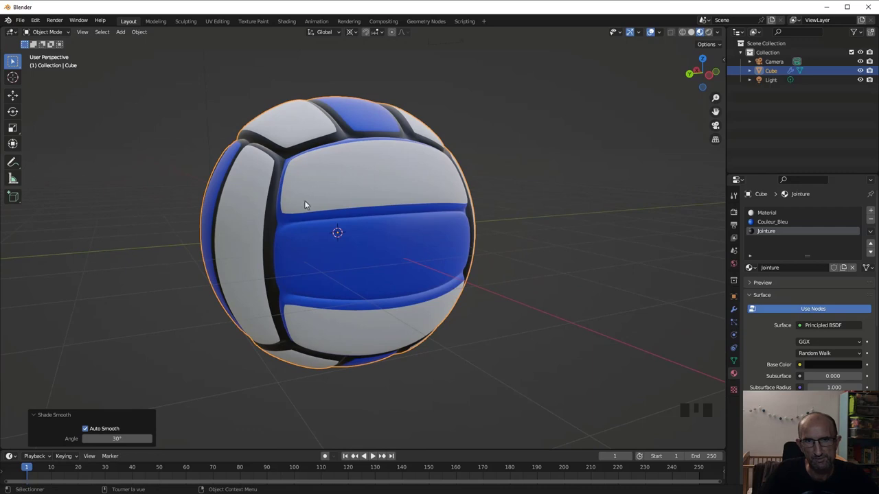
pyautogui.moveTo(382, 199); pyautogui.dragTo(366, 221)
pyautogui.scroll(3)
pyautogui.scroll(-3)
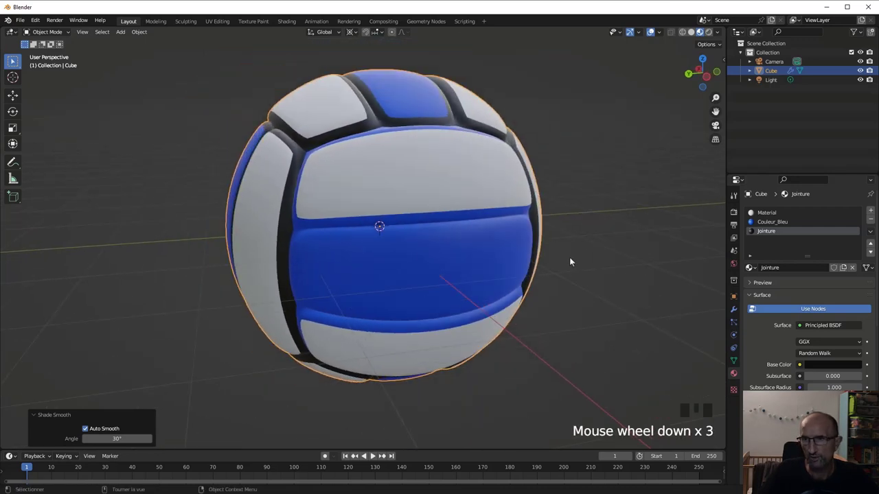
pyautogui.click(734, 311)
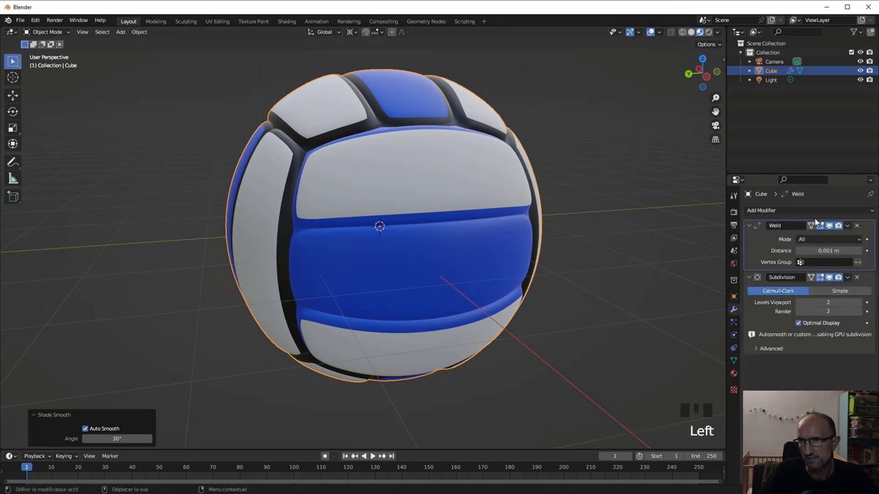
# Hide the Weld and Subdivision modifiers in the viewport to show the blocky panels.
pyautogui.click(833, 225)
pyautogui.click(834, 280)
pyautogui.moveTo(391, 198); pyautogui.dragTo(398, 221)
# In Edit Mode, select one panel's linked faces limited by seam boundaries.
pyautogui.press('l')
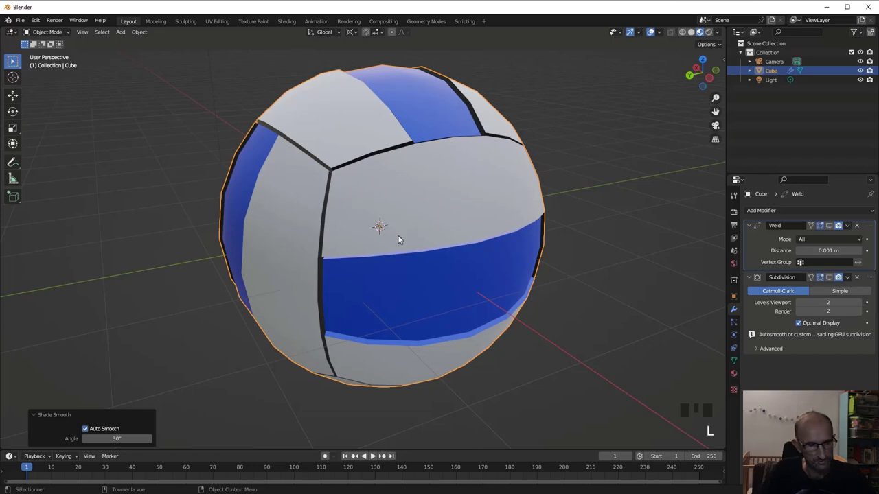
pyautogui.press('Tab')
pyautogui.press('l')
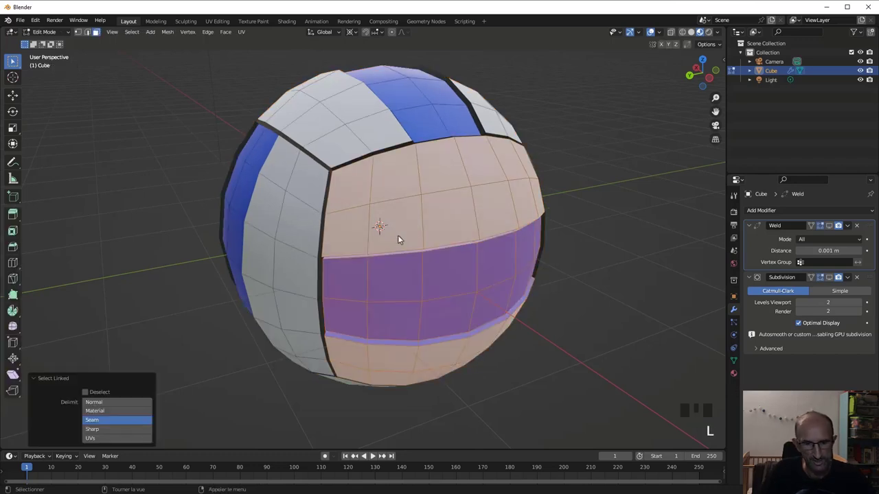
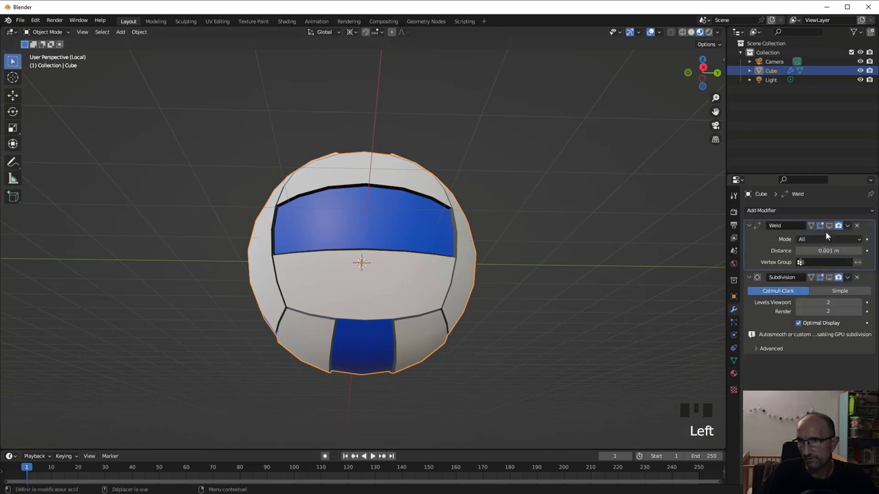
# Re-enable Weld and Subdivision in the viewport and inspect the smooth grooved ball.
pyautogui.click(832, 227)
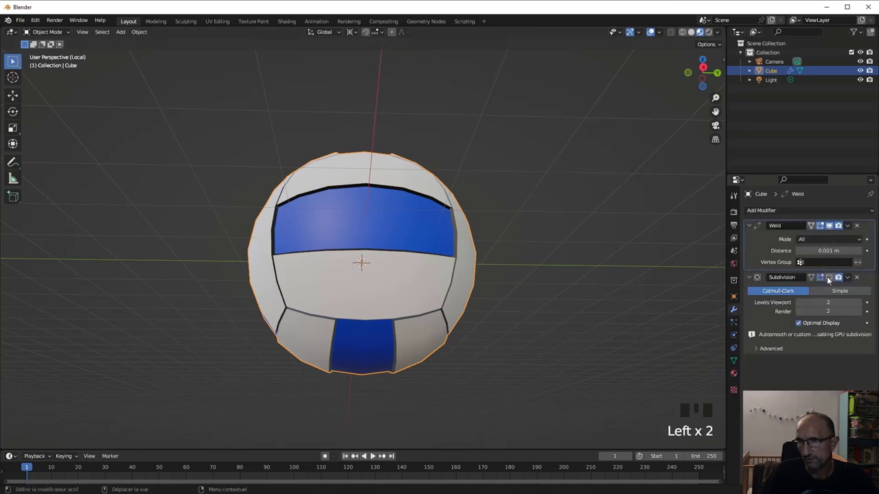
pyautogui.click(830, 280)
pyautogui.moveTo(355, 236); pyautogui.dragTo(360, 288)
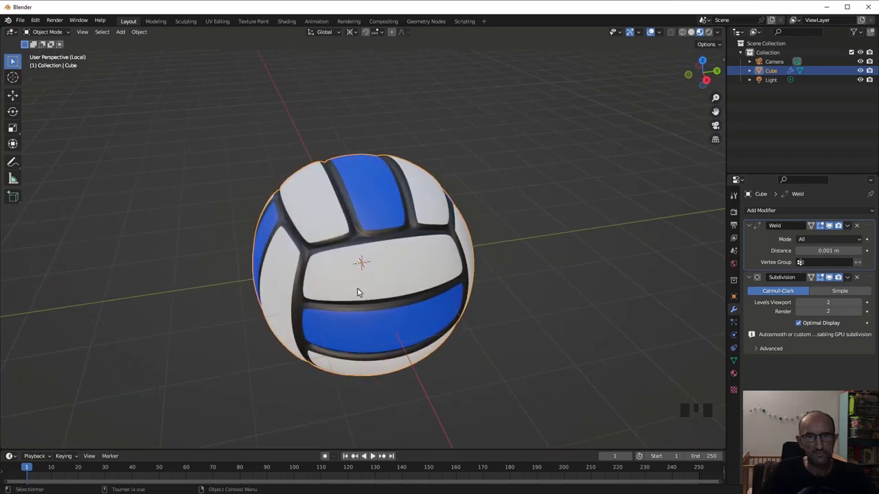
pyautogui.moveTo(361, 283); pyautogui.dragTo(384, 237)
pyautogui.scroll(3)
pyautogui.scroll(-3)
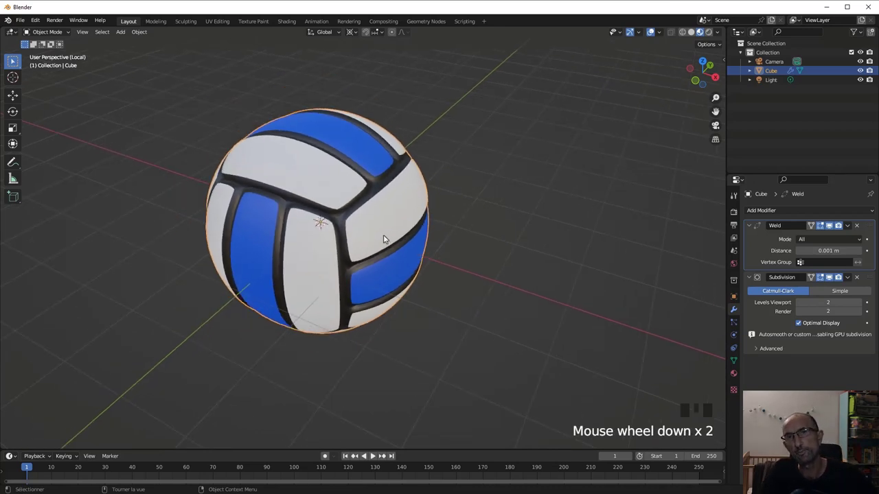